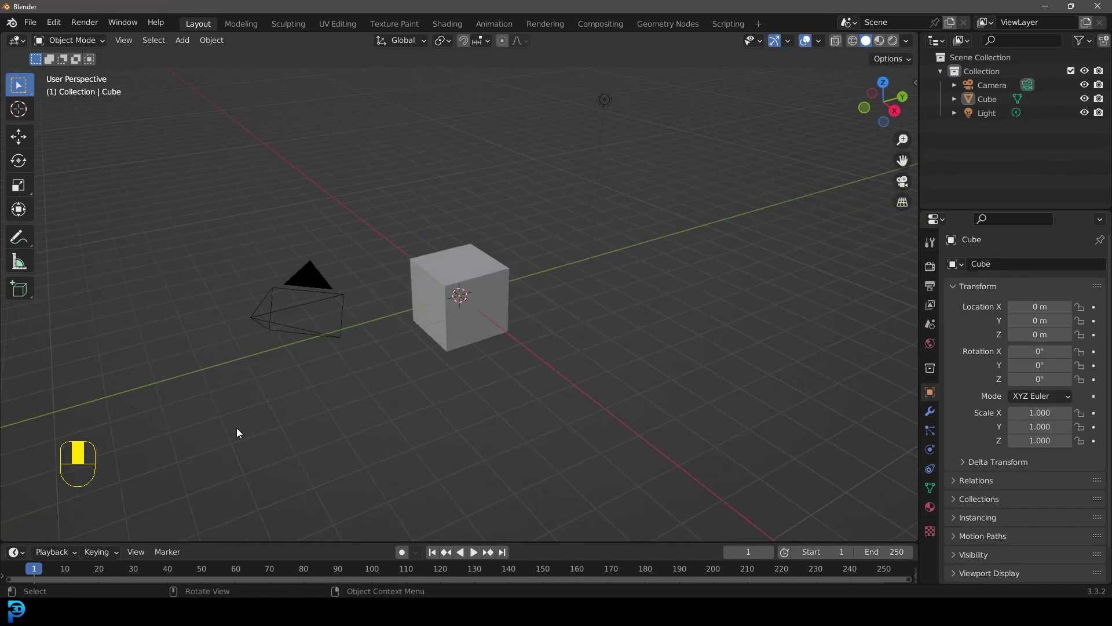
# Delete the default cube, camera and light and add a plane in their place
pyautogui.moveTo(508, 174); pyautogui.dragTo(52, 532)
pyautogui.press('Delete')
pyautogui.press('shift+a')
pyautogui.press('Tab')
# Subdivide the plane in Edit Mode into a grid of roughly ten by ten faces
pyautogui.moveTo(364, 250); pyautogui.dragTo(52, 532)
pyautogui.moveTo(364, 251); pyautogui.dragTo(53, 532)
pyautogui.middleClick(53, 532)
pyautogui.rightClick(53, 532)
pyautogui.moveTo(53, 532); pyautogui.dragTo(232, 439)
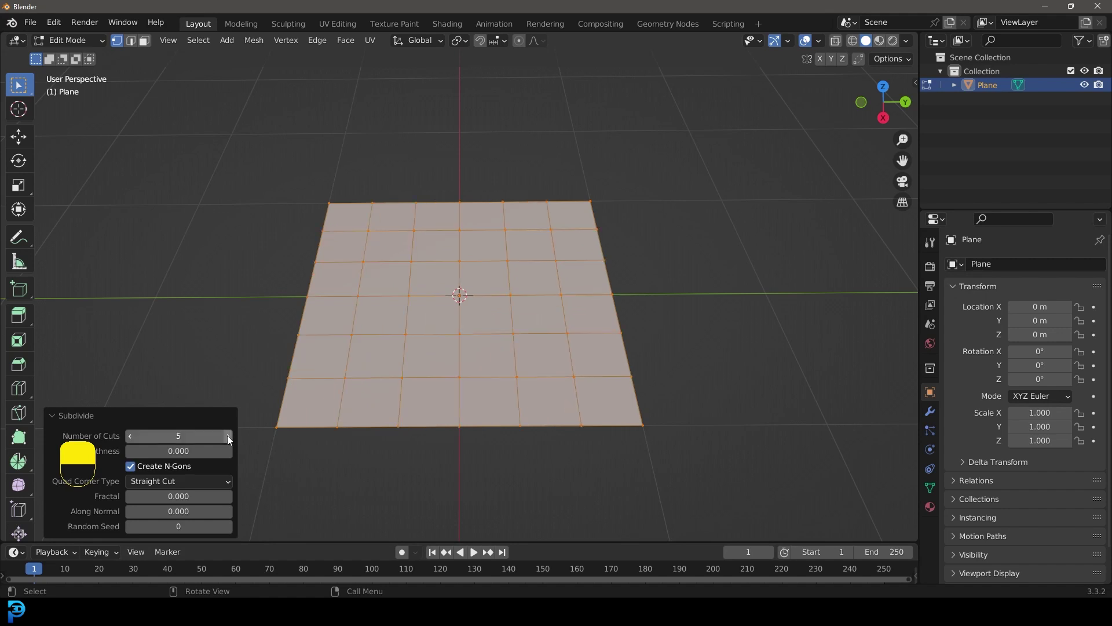
pyautogui.moveTo(178, 462); pyautogui.dragTo(236, 443)
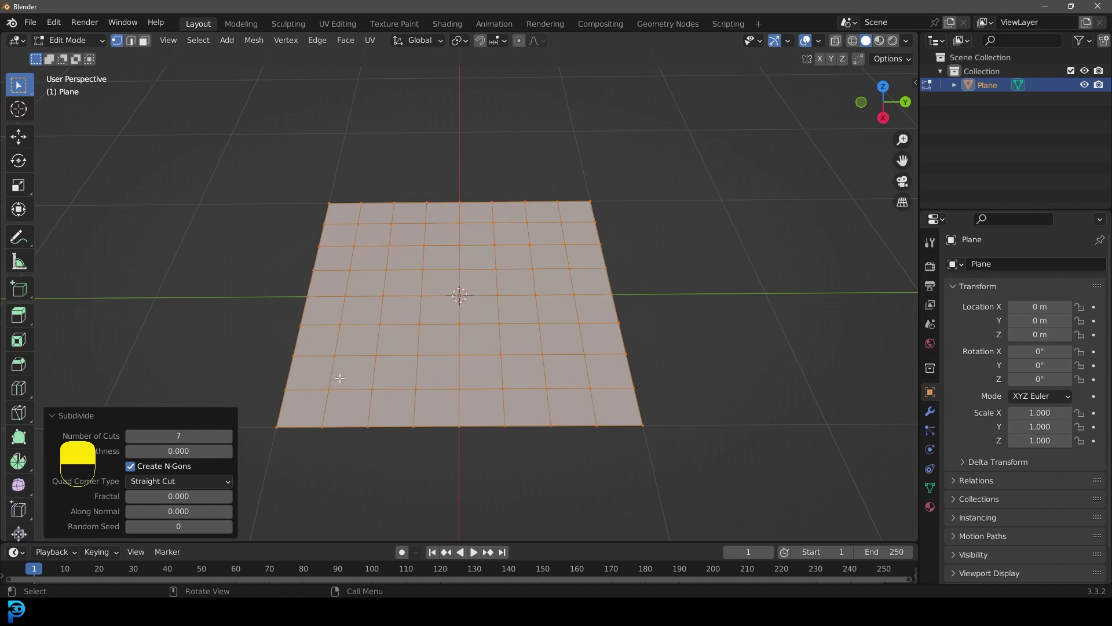
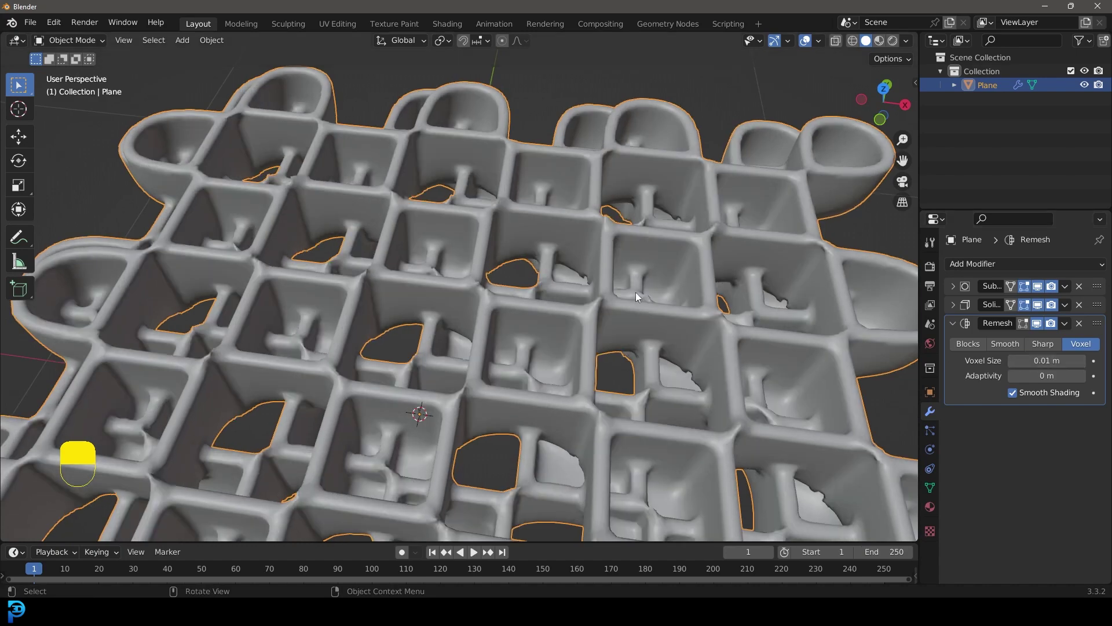
# Apply every modifier including Remesh so the lattice is plain mesh, then view it from the top
pyautogui.moveTo(443, 302); pyautogui.dragTo(480, 281)
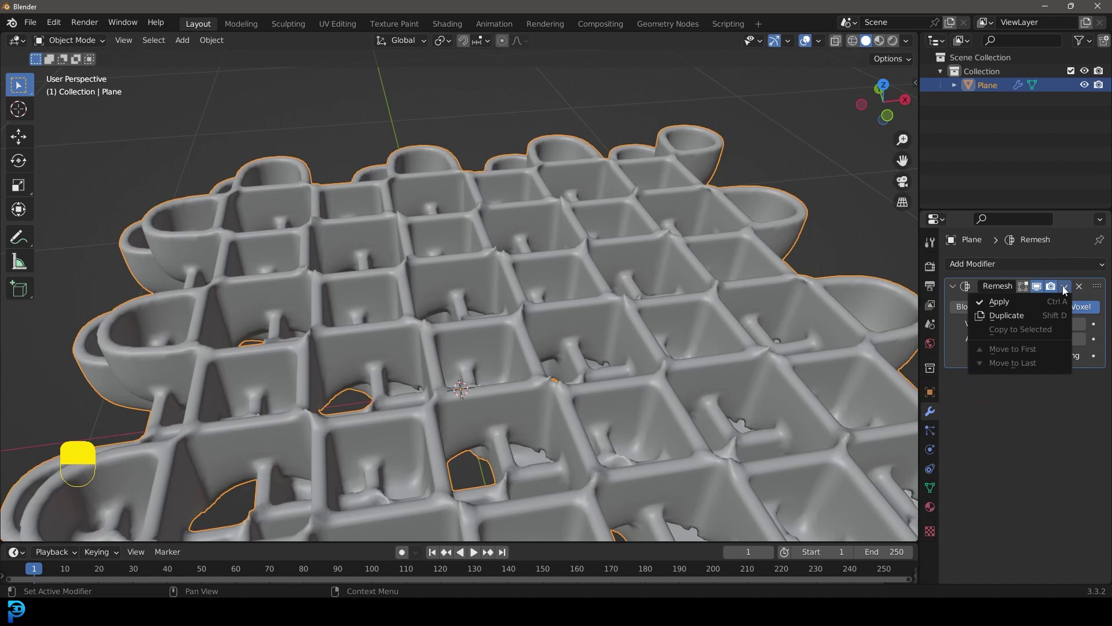
pyautogui.click(615, 301)
pyautogui.middleClick(615, 300)
pyautogui.rightClick(615, 300)
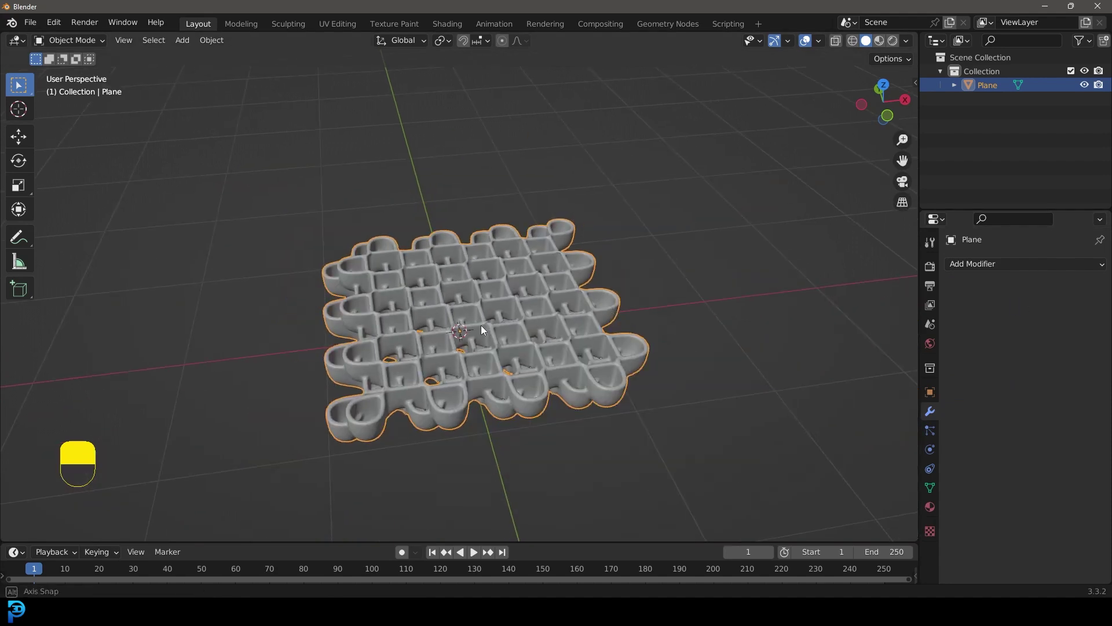
pyautogui.press('KP_7')
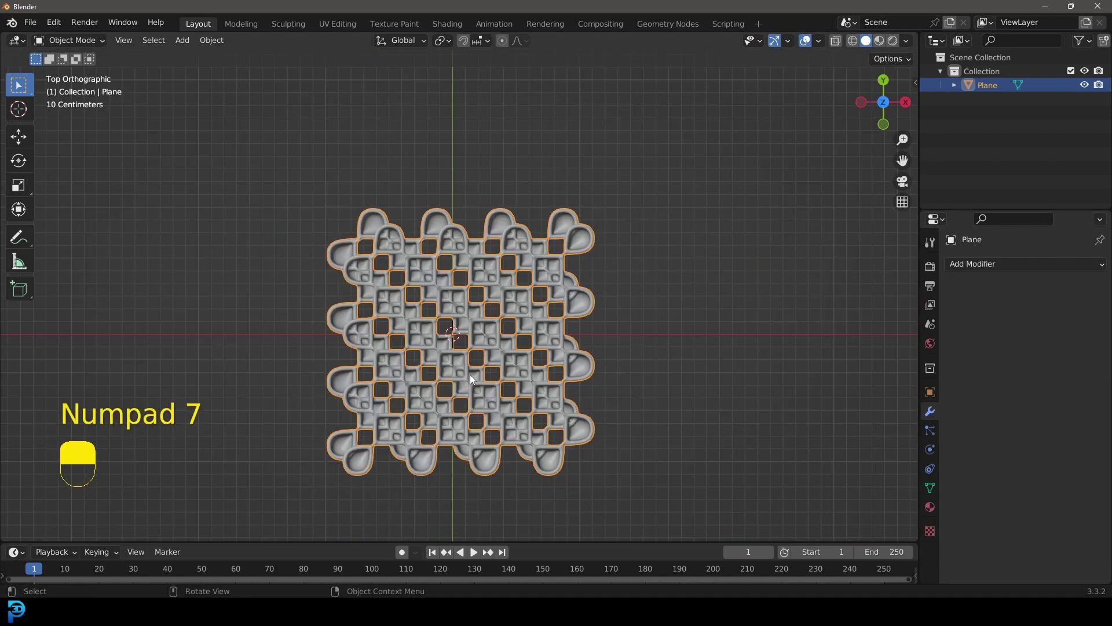
# Add a cylinder over the lattice and scale it to size
pyautogui.moveTo(482, 352); pyautogui.dragTo(556, 224)
pyautogui.moveTo(482, 352); pyautogui.dragTo(986, 296)
pyautogui.press('shift+a')
pyautogui.press('g')
# Trim the lattice to a round disc with a Boolean Intersect against the cylinder
pyautogui.middleClick(986, 296)
pyautogui.moveTo(999, 266); pyautogui.dragTo(1081, 343)
pyautogui.moveTo(1081, 343); pyautogui.dragTo(1063, 290)
pyautogui.press('z')
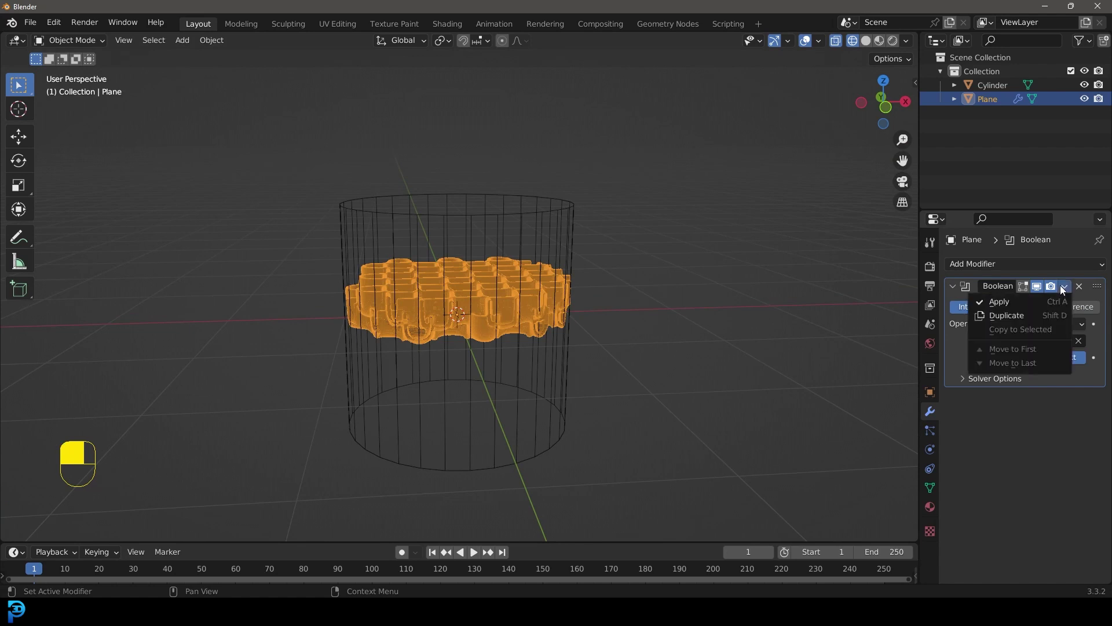
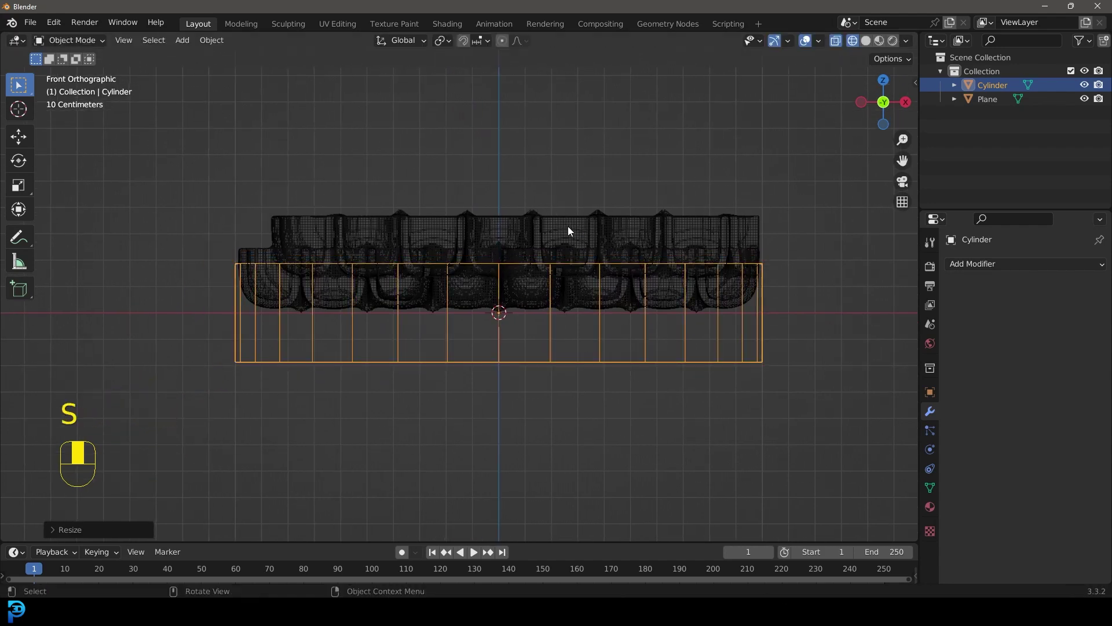
# Lower the lattice along Z so it sits inside the cylinder
pyautogui.click(595, 230)
pyautogui.press('g')
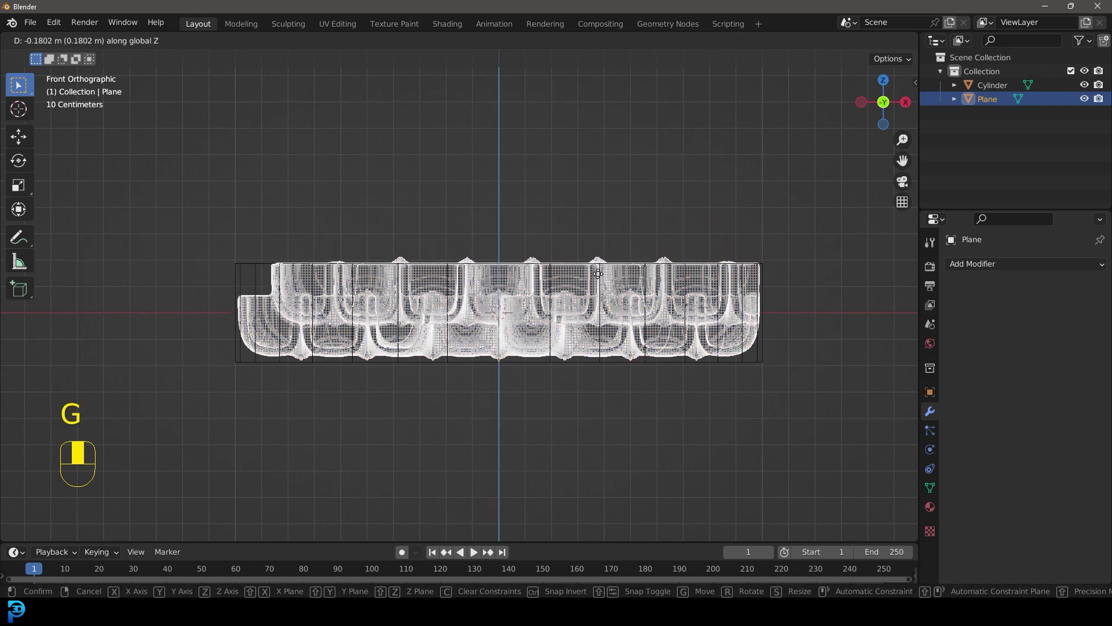
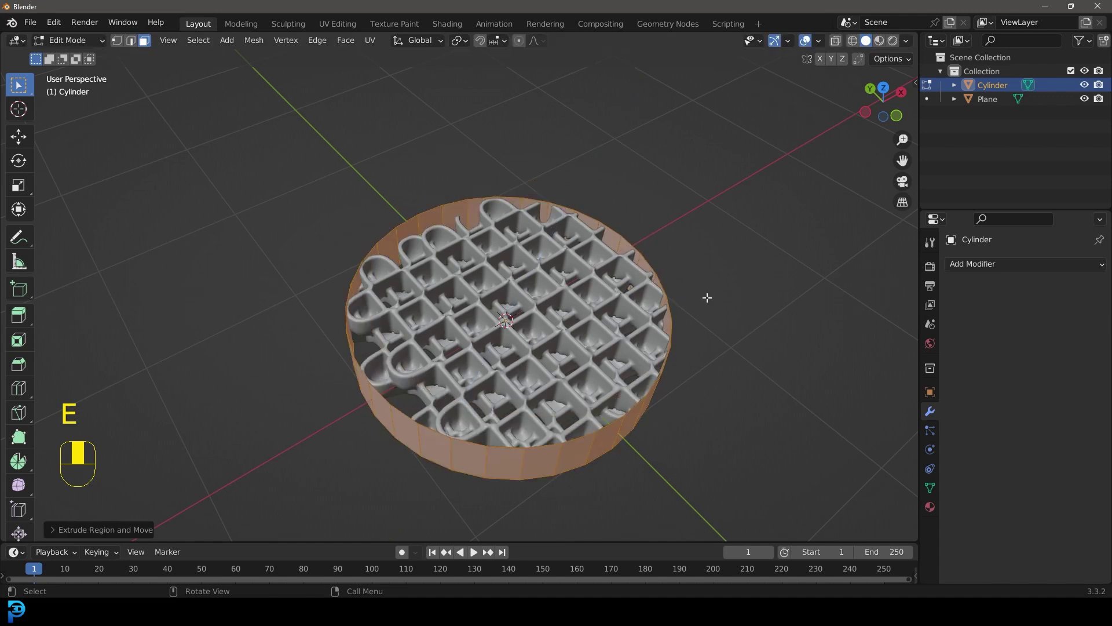
# Scale the extruded top inward to form a narrow rim and leave Edit Mode
pyautogui.press('s')
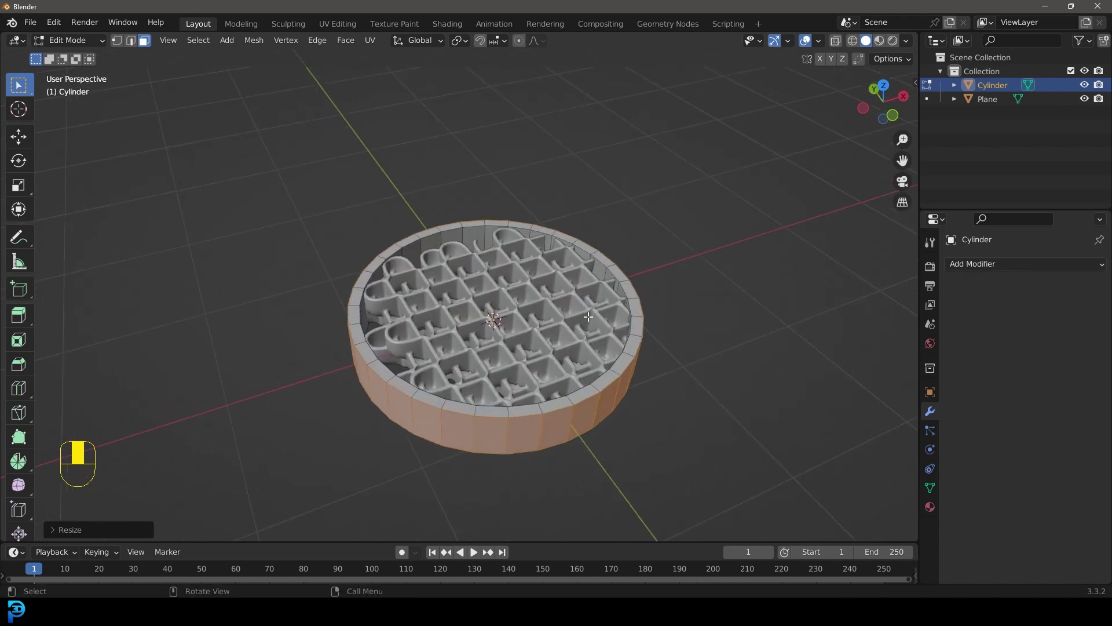
pyautogui.press('Tab')
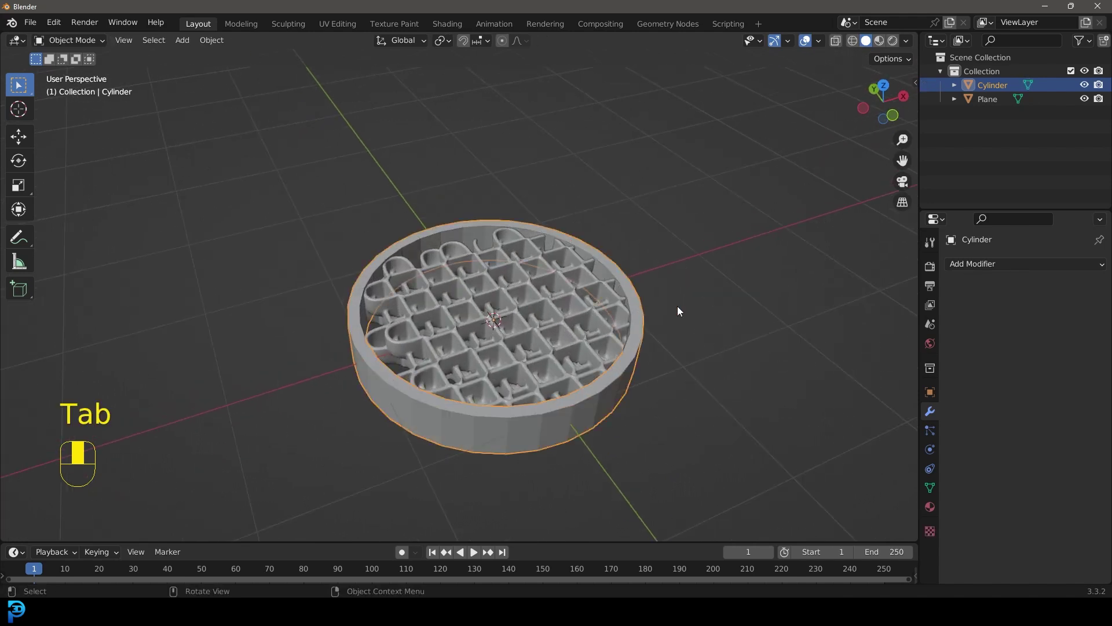
# Apply the cylinder's object transform with Ctrl+A
pyautogui.press('ctrl+a')
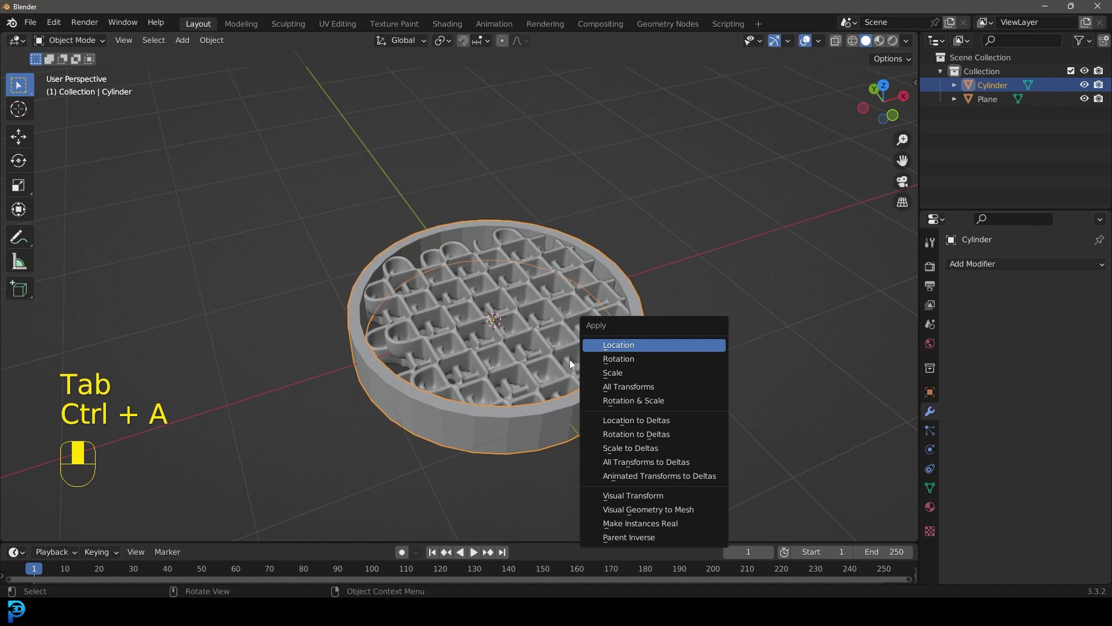
pyautogui.press('g')
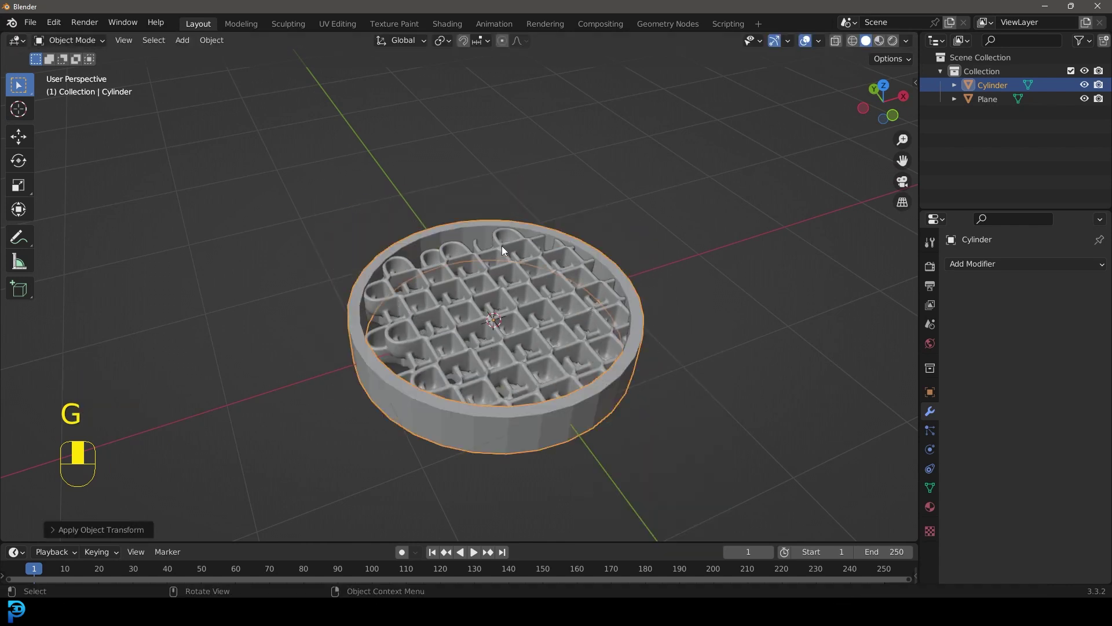
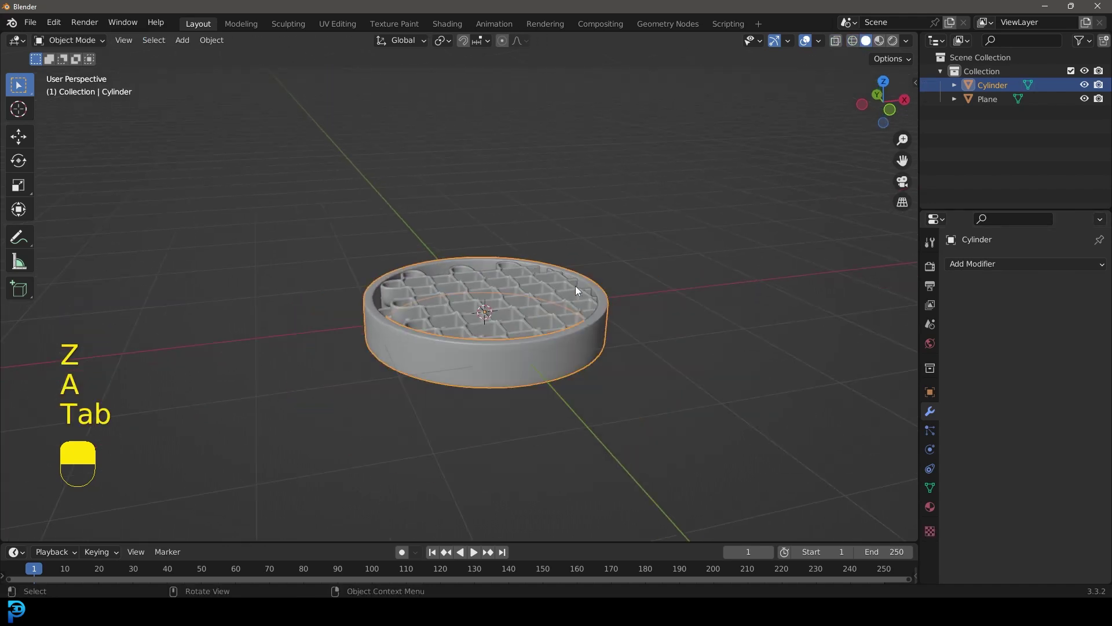
# Assign a material named wood to the cylinder rim
pyautogui.press('KP_7')
pyautogui.moveTo(529, 284); pyautogui.dragTo(939, 507)
pyautogui.press('g')
pyautogui.middleClick(939, 507)
pyautogui.moveTo(1020, 326); pyautogui.dragTo(524, 281)
pyautogui.press('o')
# Give the lattice plane a Metal 1 material and select it together with the rim
pyautogui.moveTo(525, 281); pyautogui.dragTo(1036, 326)
pyautogui.moveTo(1036, 326); pyautogui.dragTo(477, 218)
pyautogui.press('g')
pyautogui.press('g')
pyautogui.middleClick(476, 219)
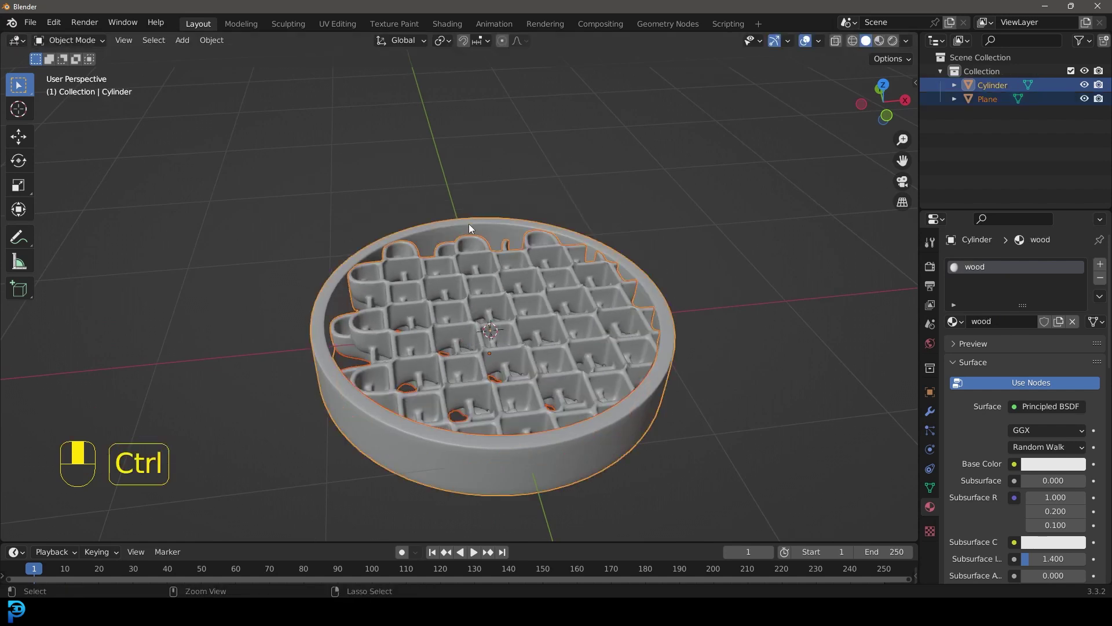
# Join lattice and rim into one coaster object and add a large torus around it
pyautogui.press('ctrl+j')
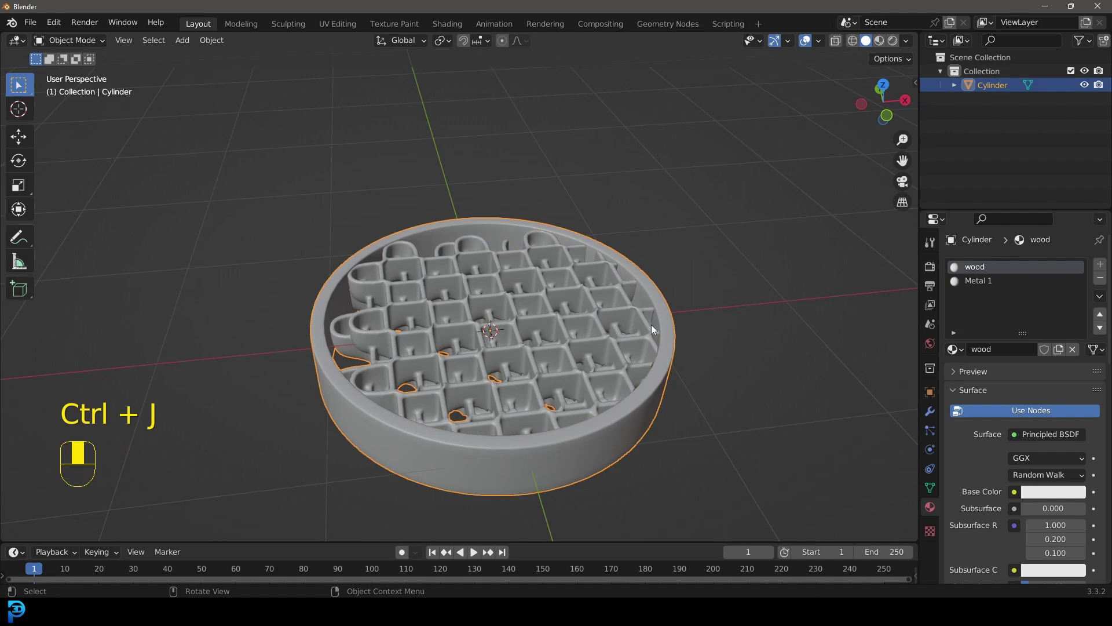
pyautogui.press('g')
pyautogui.press('KP_7')
pyautogui.press('alt+a')
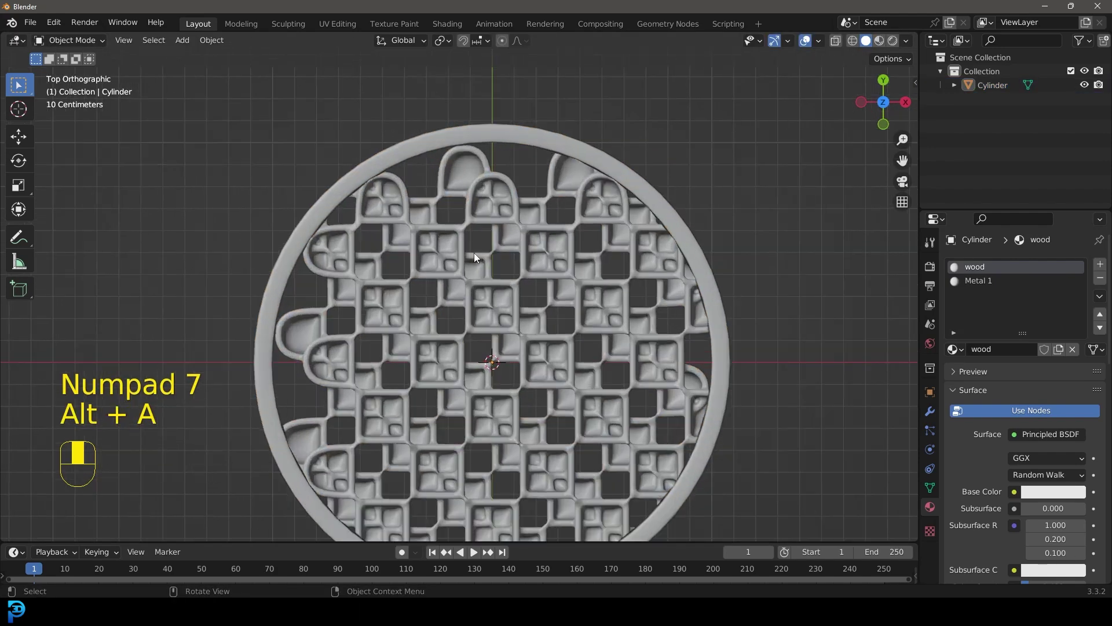
pyautogui.press('shift+a')
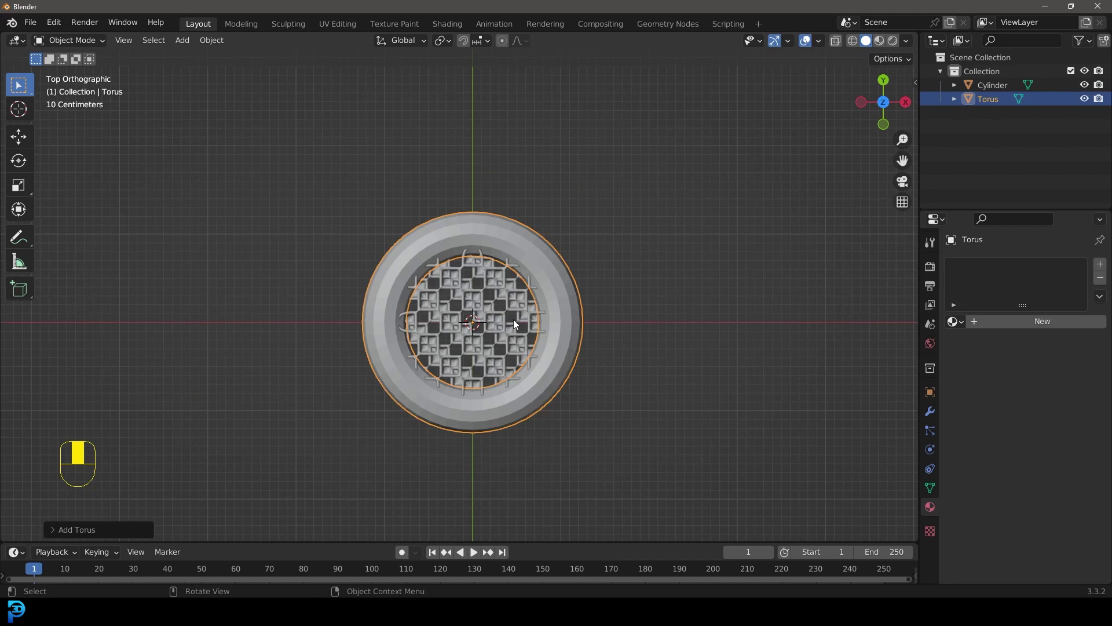
# Shrink the torus into a slim ring seated inside the rim at the coaster's top edge
pyautogui.press('Tab')
pyautogui.press('alt+s')
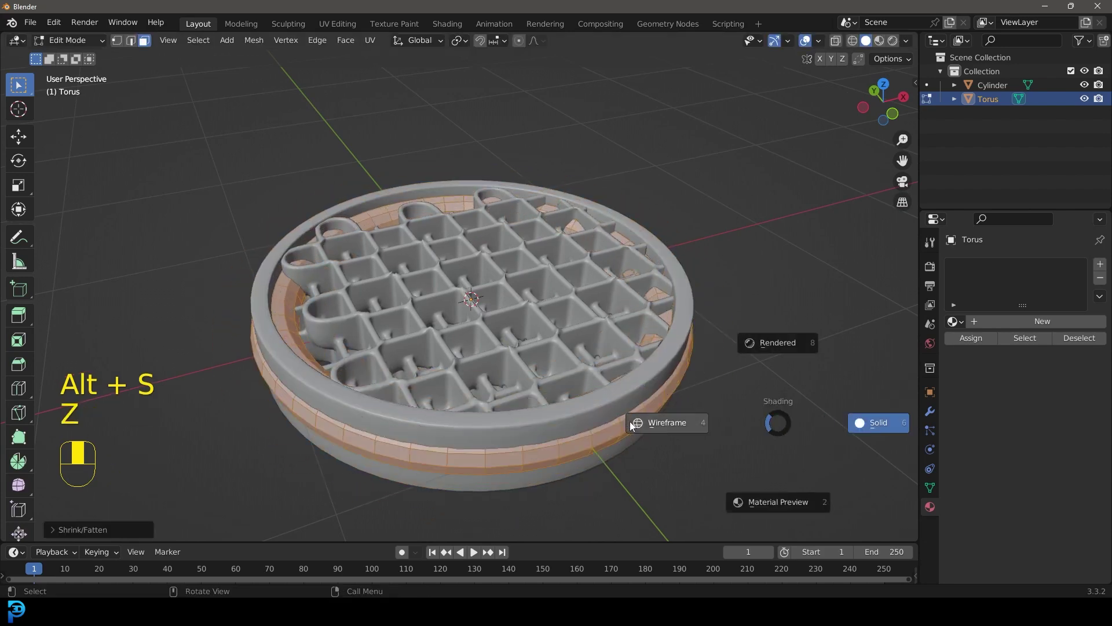
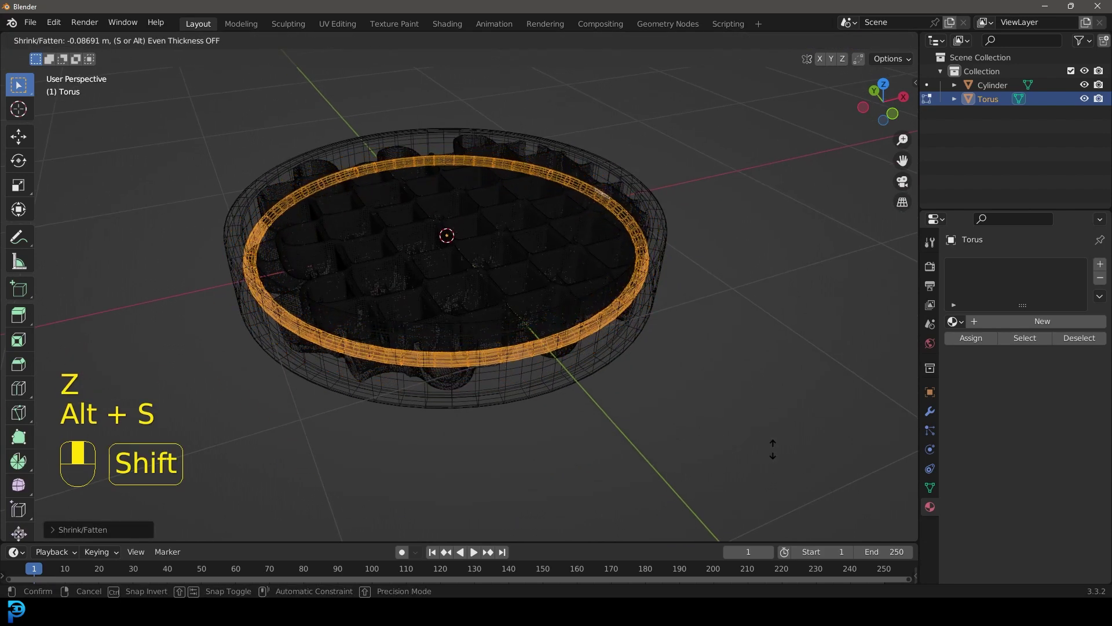
pyautogui.press('KP_1')
pyautogui.press('g')
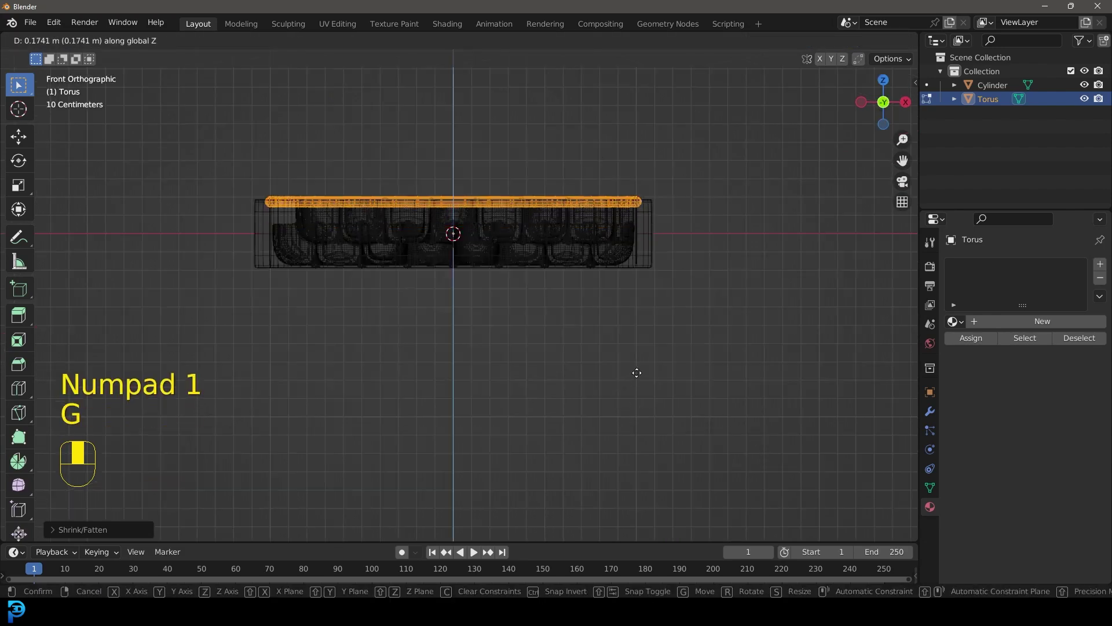
pyautogui.press('KP_7')
pyautogui.press('z')
pyautogui.press('s')
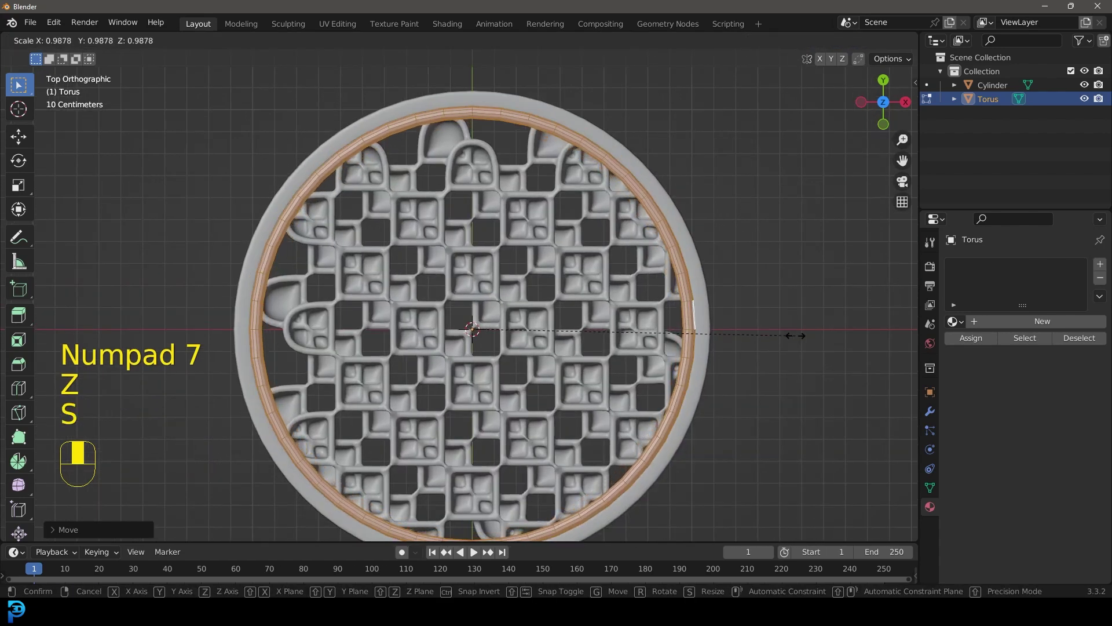
pyautogui.press('g')
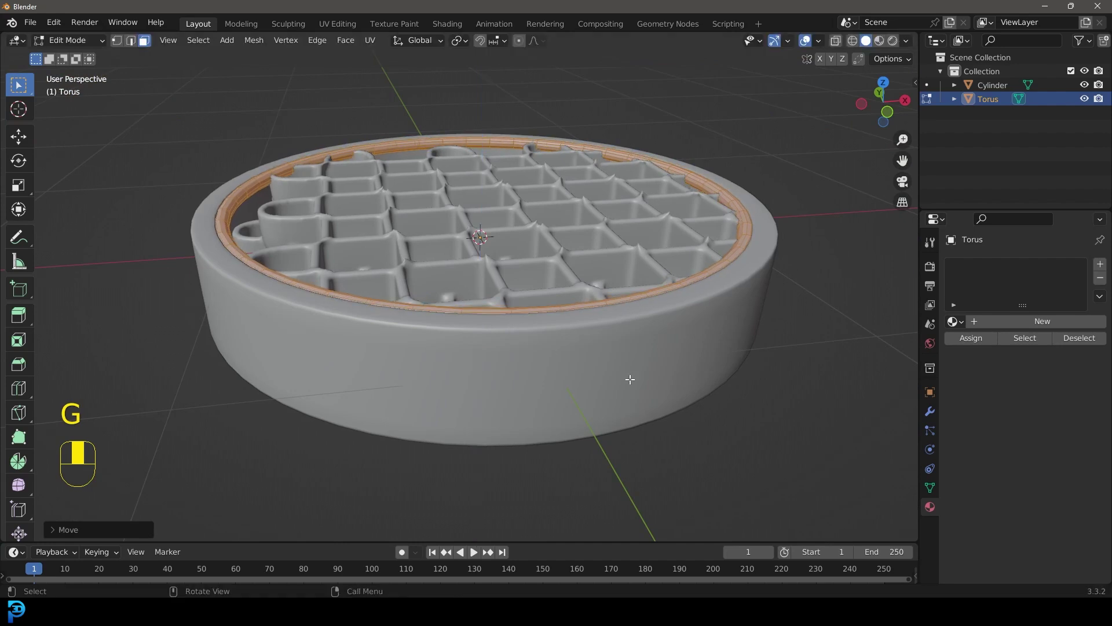
pyautogui.press('s')
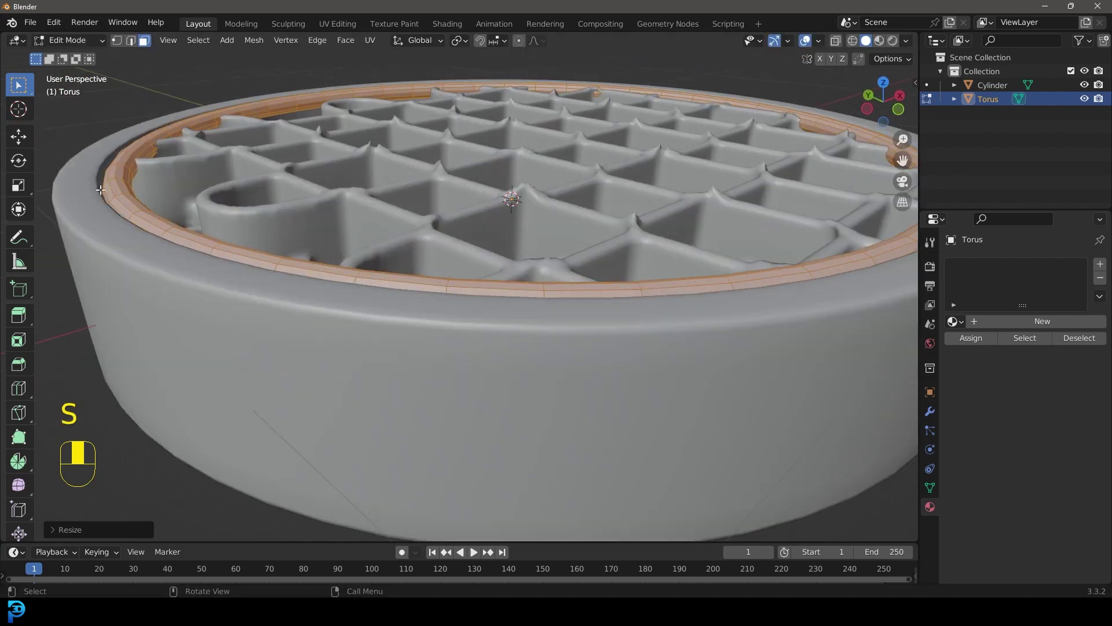
pyautogui.press('g')
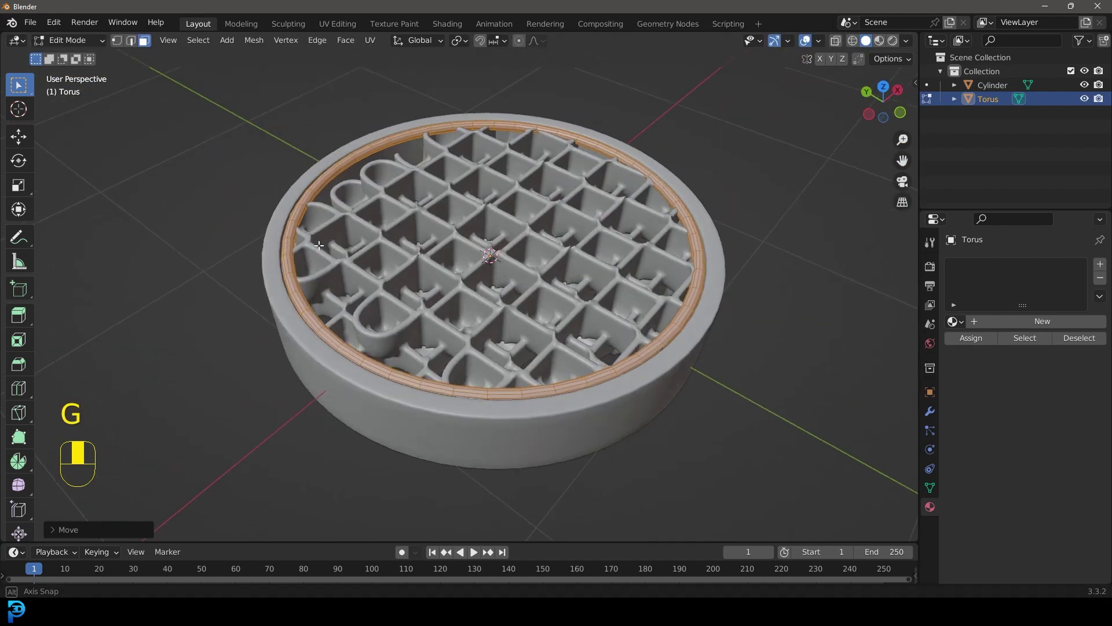
# Duplicate the ring and place the copy at the coaster's bottom edge
pyautogui.press('KP_1')
pyautogui.press('z')
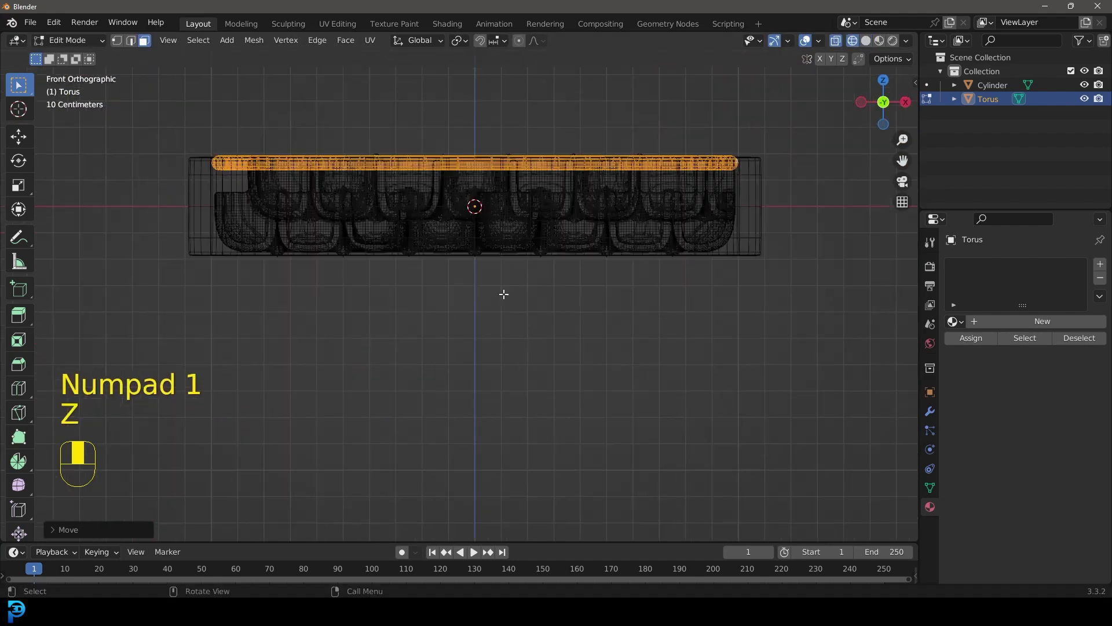
pyautogui.press('shift+d')
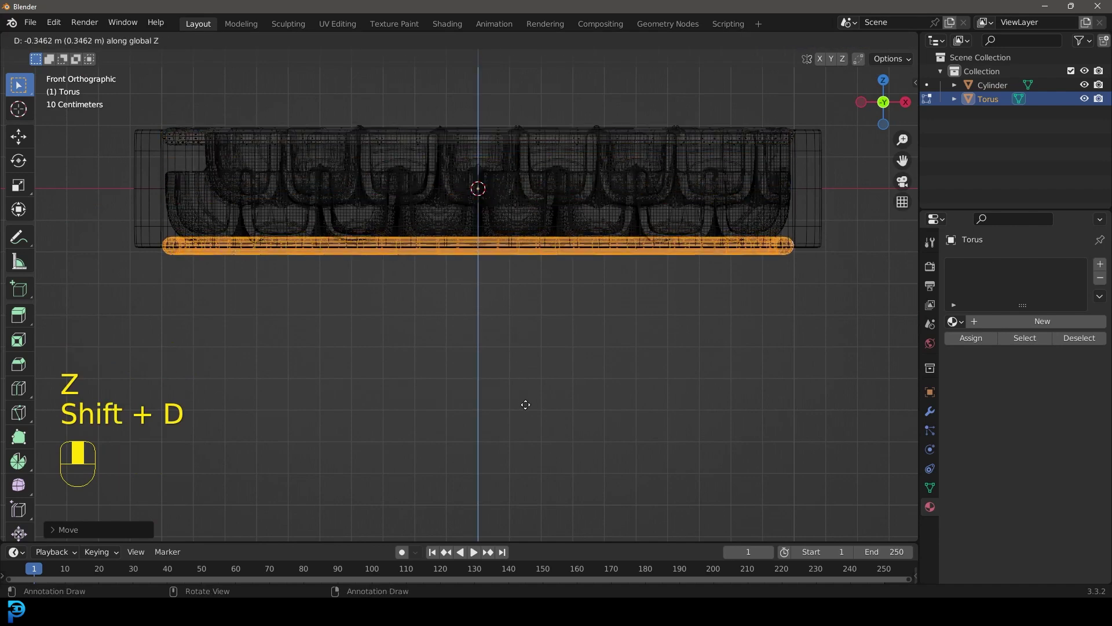
pyautogui.press('z')
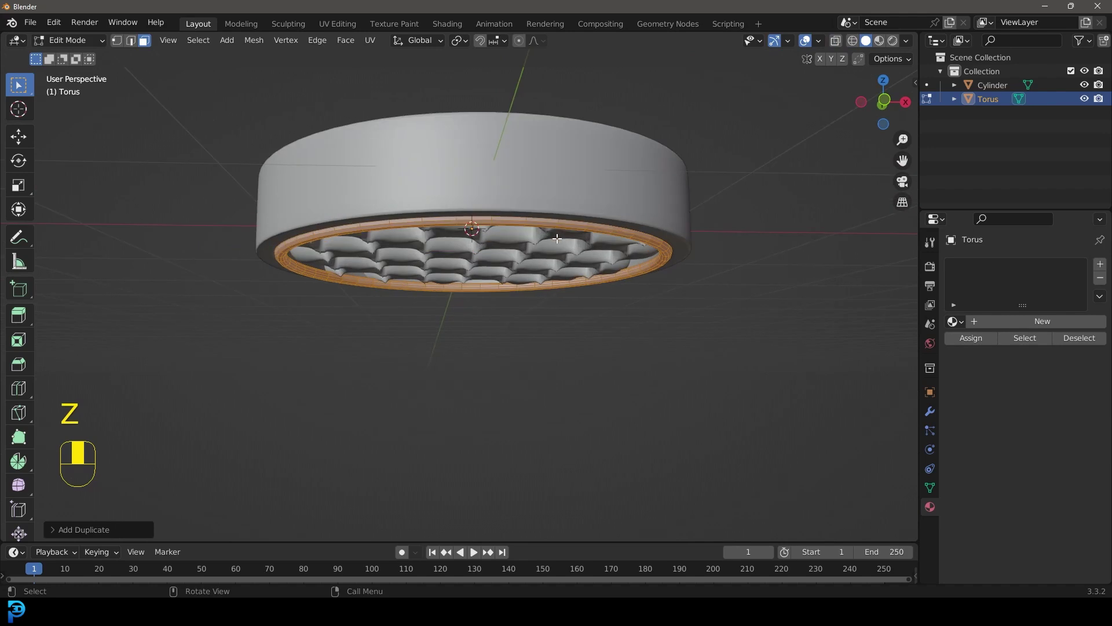
# Join the torus rings into the Cylinder coaster object
pyautogui.press('Tab')
pyautogui.moveTo(488, 174); pyautogui.dragTo(419, 266)
pyautogui.moveTo(420, 266); pyautogui.dragTo(596, 183)
pyautogui.middleClick(364, 176)
pyautogui.rightClick(363, 176)
pyautogui.press('ctrl+j')
pyautogui.press('g')
# In Edit Mode select both rings' linked geometry for the Metal 1 material slot
pyautogui.moveTo(597, 182); pyautogui.dragTo(577, 249)
pyautogui.press('r')
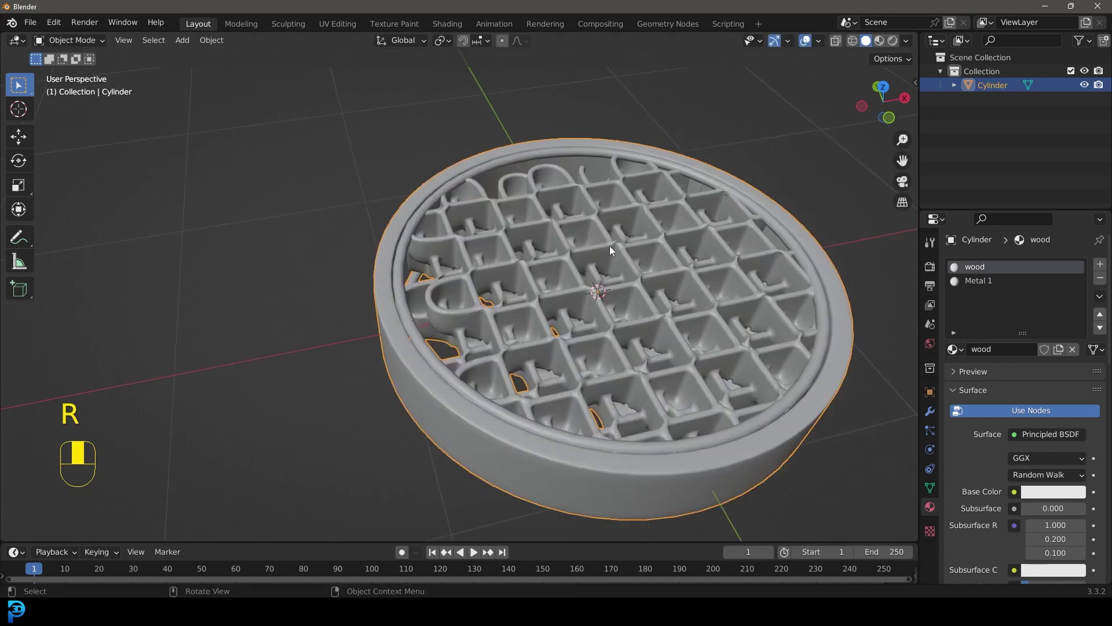
pyautogui.press('Tab')
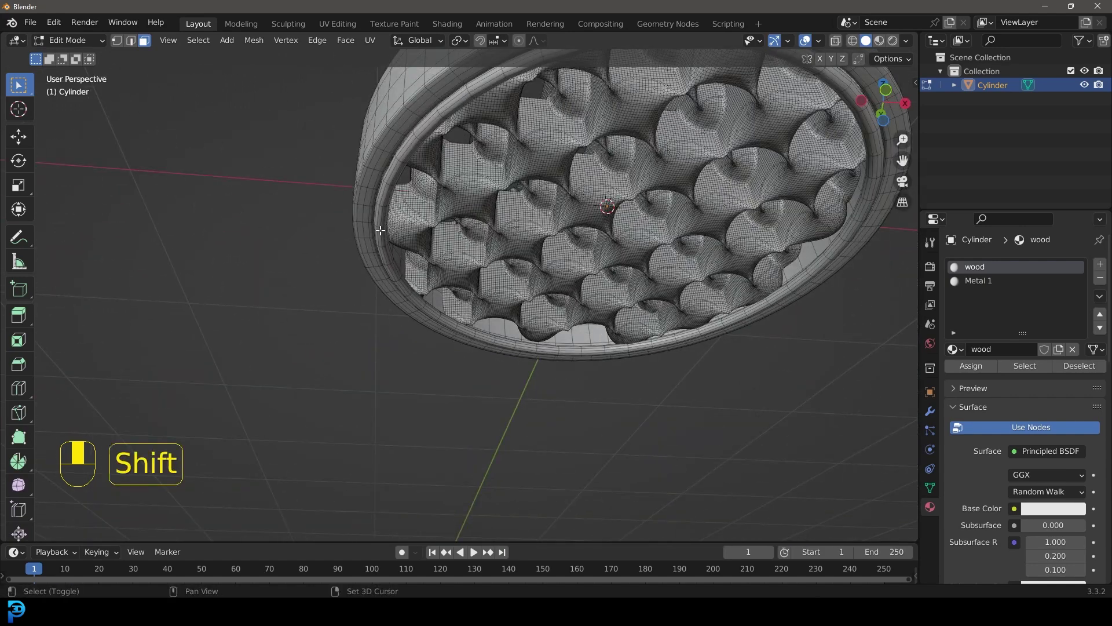
pyautogui.press('ctrl+l')
pyautogui.press('g')
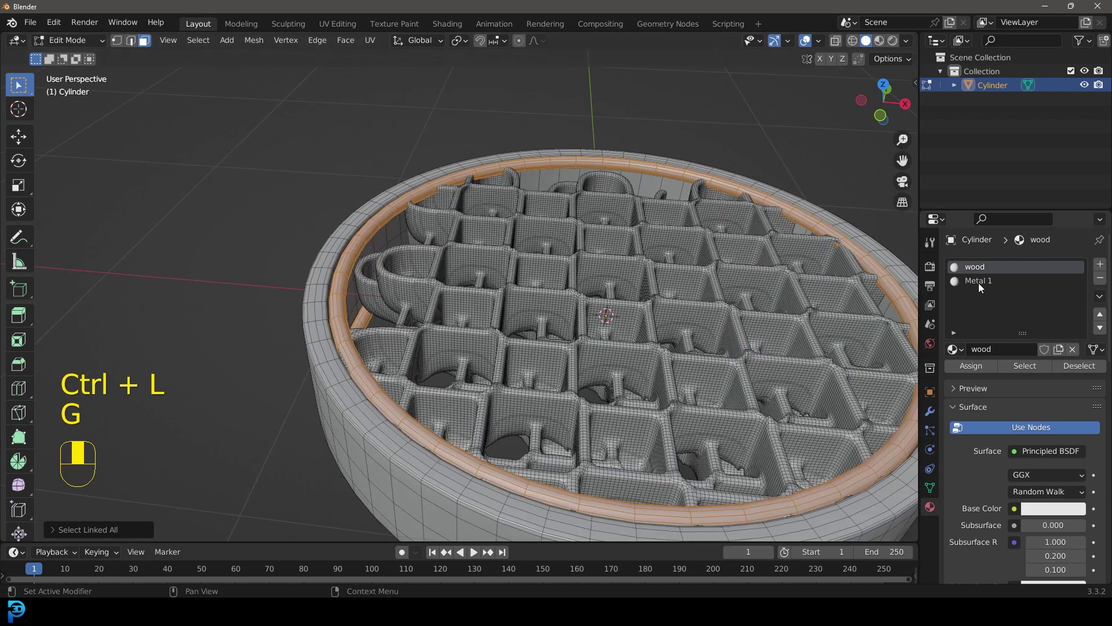
# Assign the Metal 1 material to the selected rings and return to Object Mode
pyautogui.click(980, 286)
pyautogui.moveTo(984, 370); pyautogui.dragTo(540, 208)
pyautogui.press('Tab')
pyautogui.press('KP_1')
# Rotate the coaster to stand tilted on its edge and shift it aside
pyautogui.press('r')
pyautogui.press('g')
pyautogui.moveTo(540, 208); pyautogui.dragTo(742, 374)
pyautogui.press('KP_7')
pyautogui.press('r')
pyautogui.press('g')
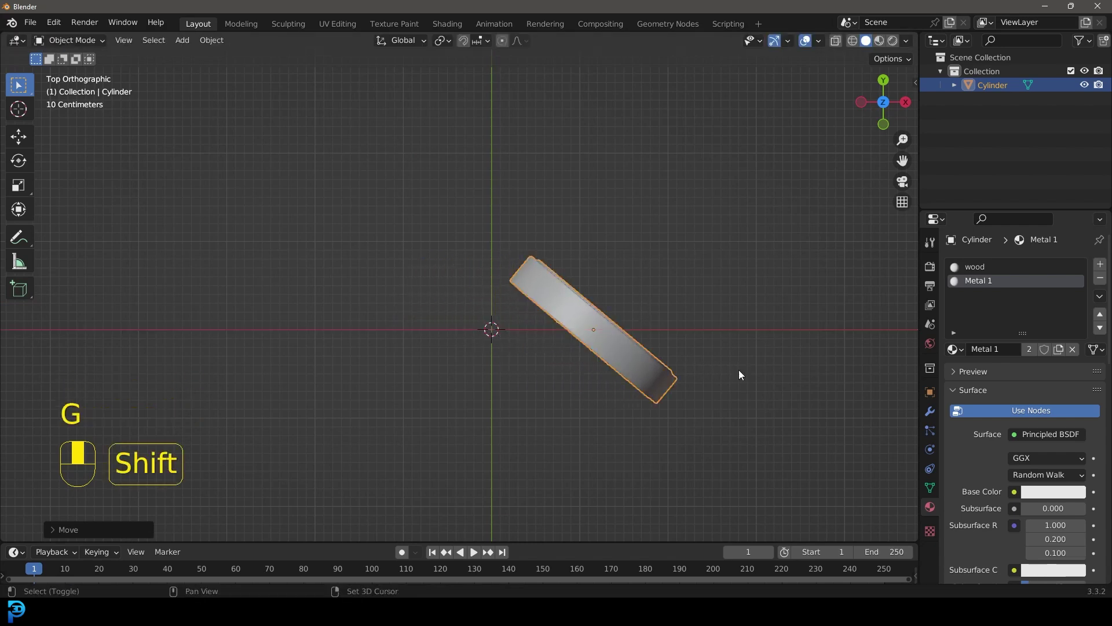
# Duplicate the coaster as Cylinder.001 and rotate the copy to a different angle beside it
pyautogui.press('shift+d')
pyautogui.press('r')
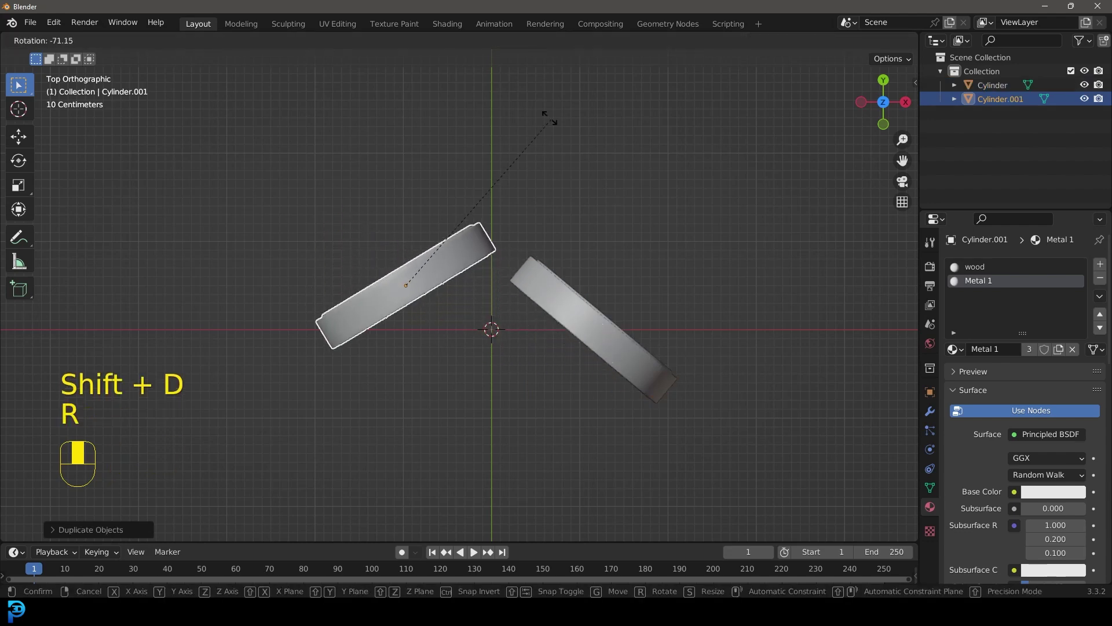
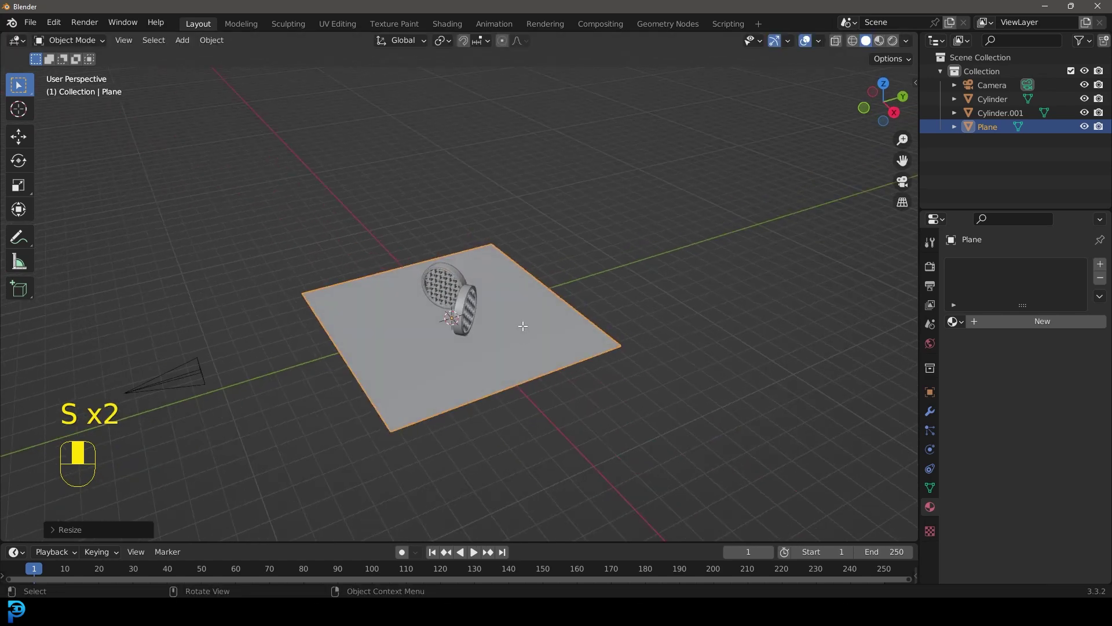
# Extrude the plane's back edge up into a tall wall and bevel the corner into a smooth curve
pyautogui.click(145, 48)
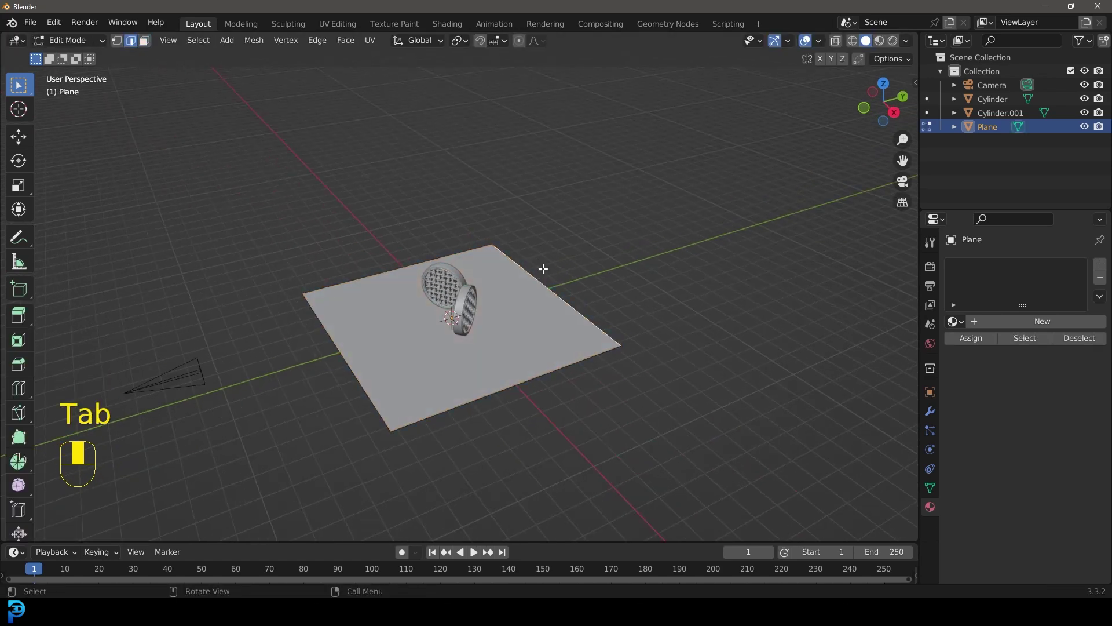
pyautogui.press('g')
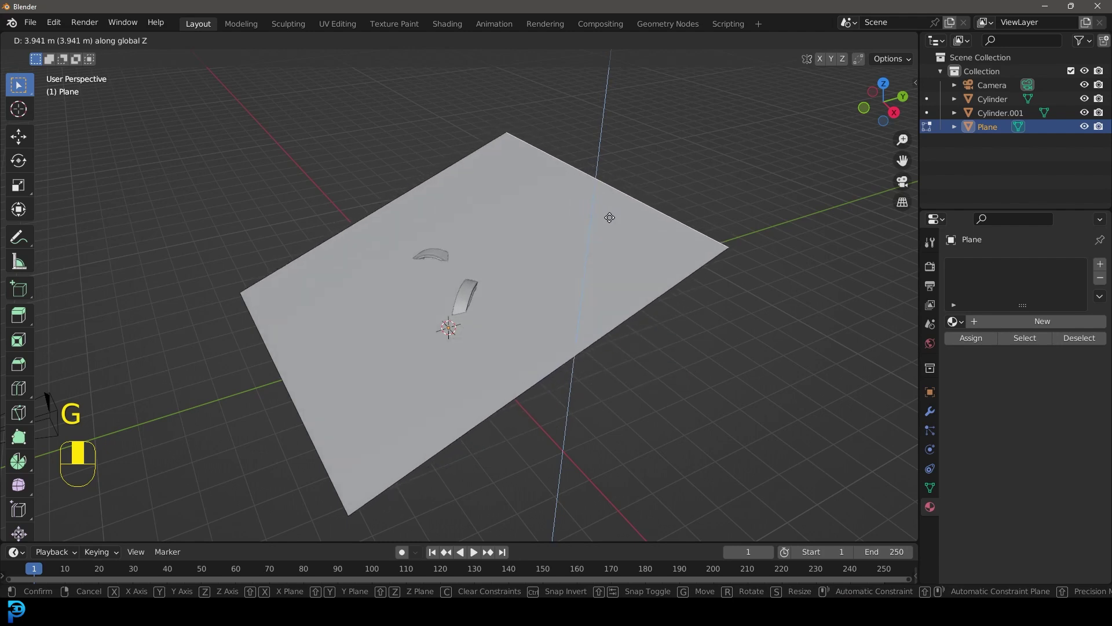
pyautogui.press('e')
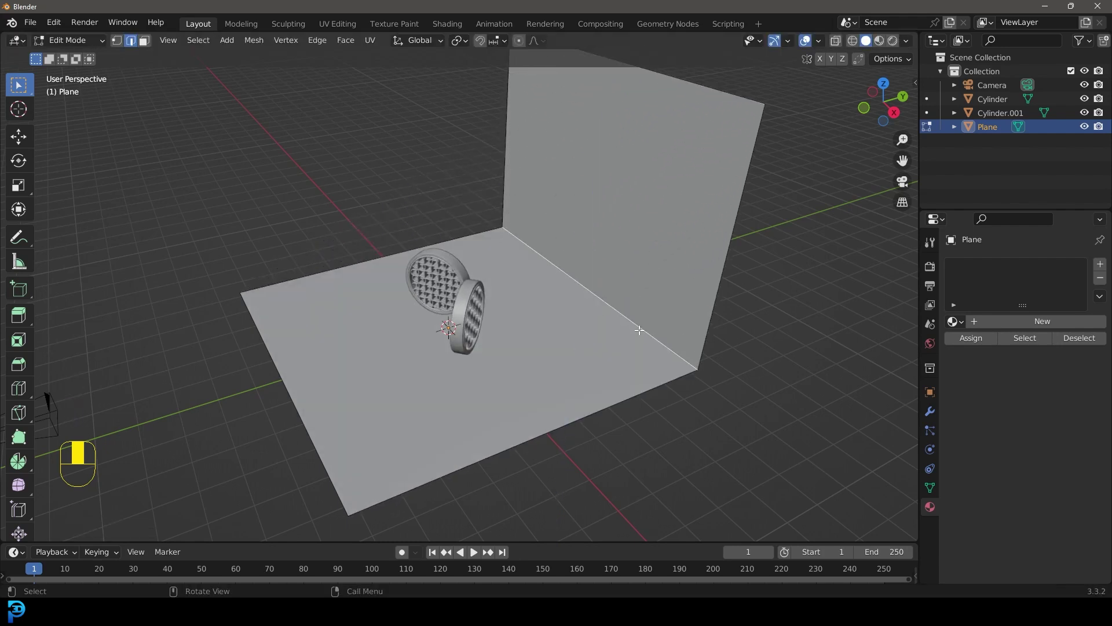
pyautogui.press('ctrl+b')
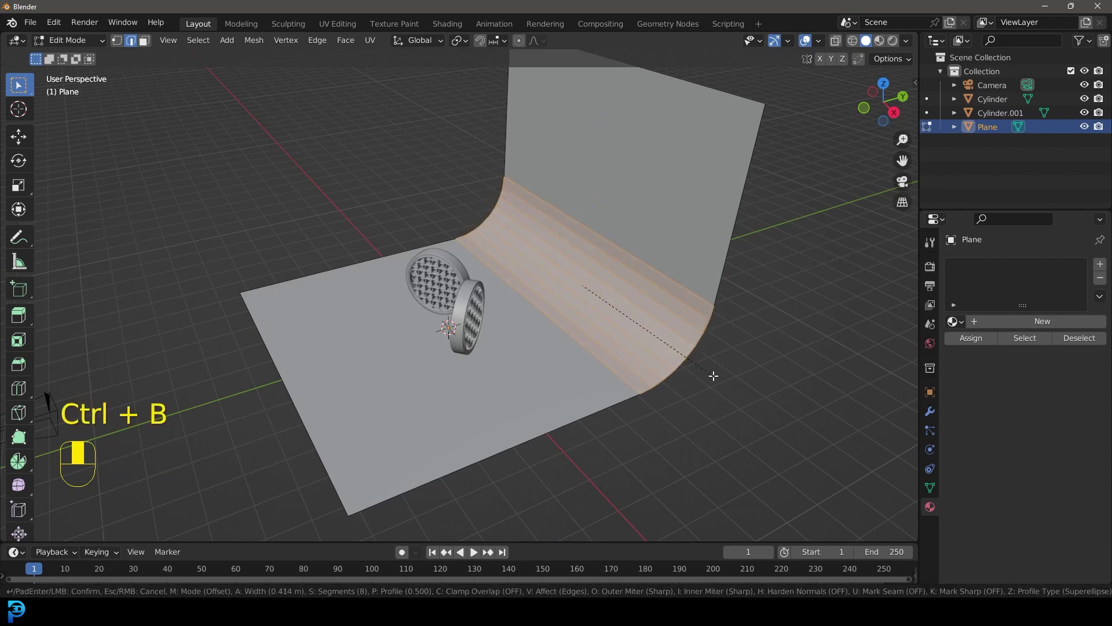
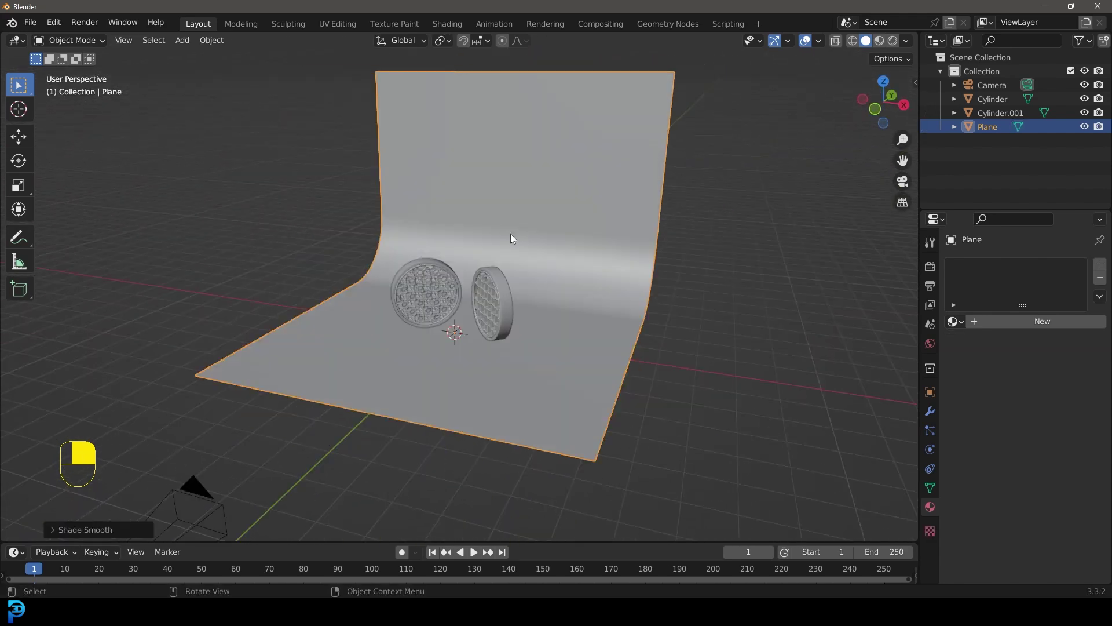
# Apply the backdrop's scale, then frame both coasters against it in the camera view
pyautogui.press('ctrl+a')
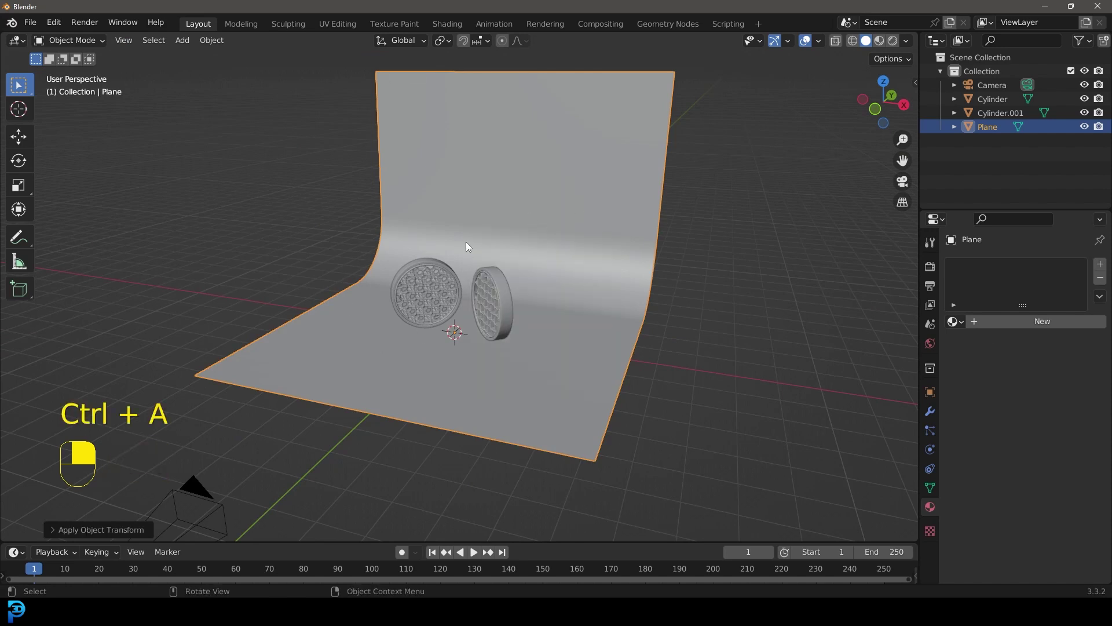
pyautogui.press('KP_0')
pyautogui.moveTo(454, 248); pyautogui.dragTo(281, 309)
pyautogui.press('ctrl+b')
pyautogui.press('ctrl+b')
pyautogui.press('ctrl+b')
pyautogui.moveTo(179, 479); pyautogui.dragTo(762, 112)
pyautogui.press('ctrl+b')
pyautogui.moveTo(762, 112); pyautogui.dragTo(970, 292)
# Set the render engine to Cycles with Device GPU Compute
pyautogui.click(930, 272)
pyautogui.middleClick(930, 273)
pyautogui.moveTo(1052, 269); pyautogui.dragTo(969, 291)
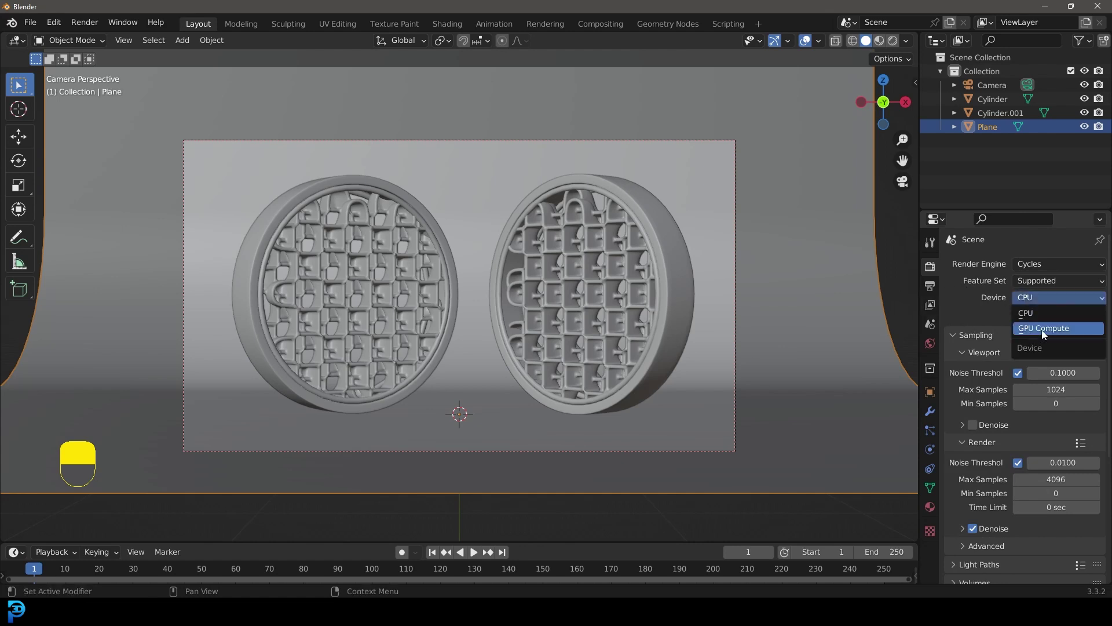